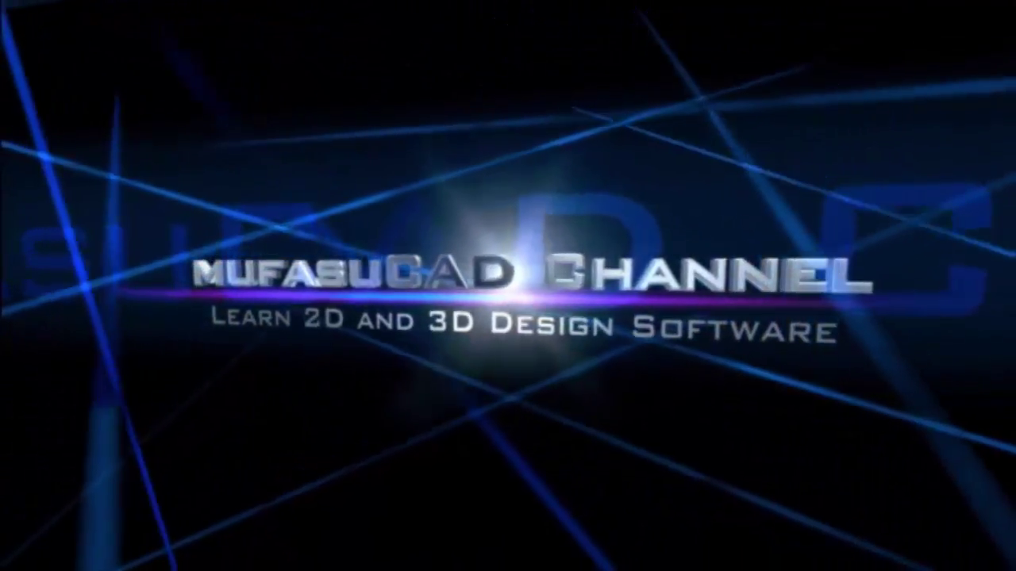
- Add a second cube from the Create primitives and place it stacked directly above the original
key(f)
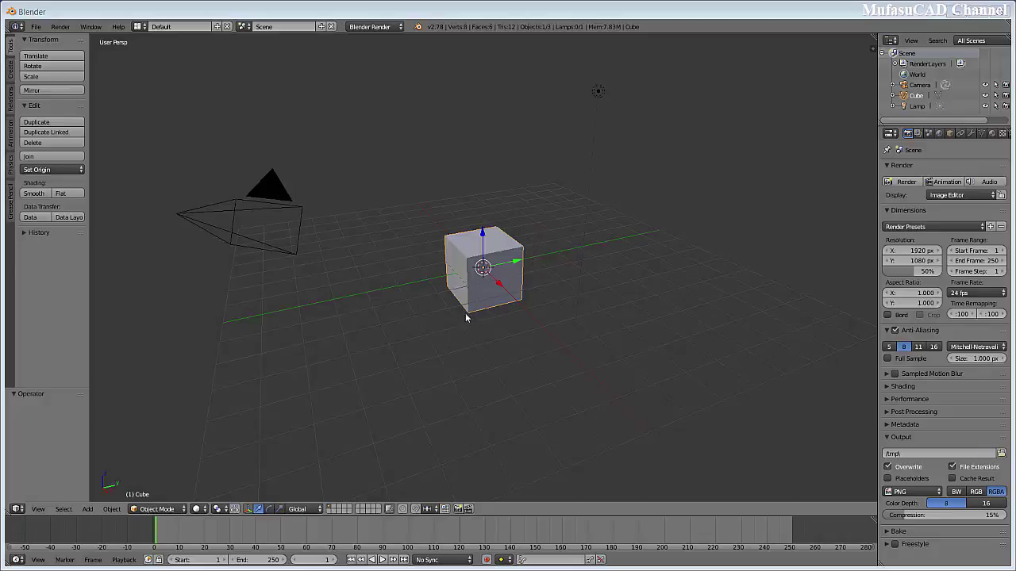
middle_click(485, 317)
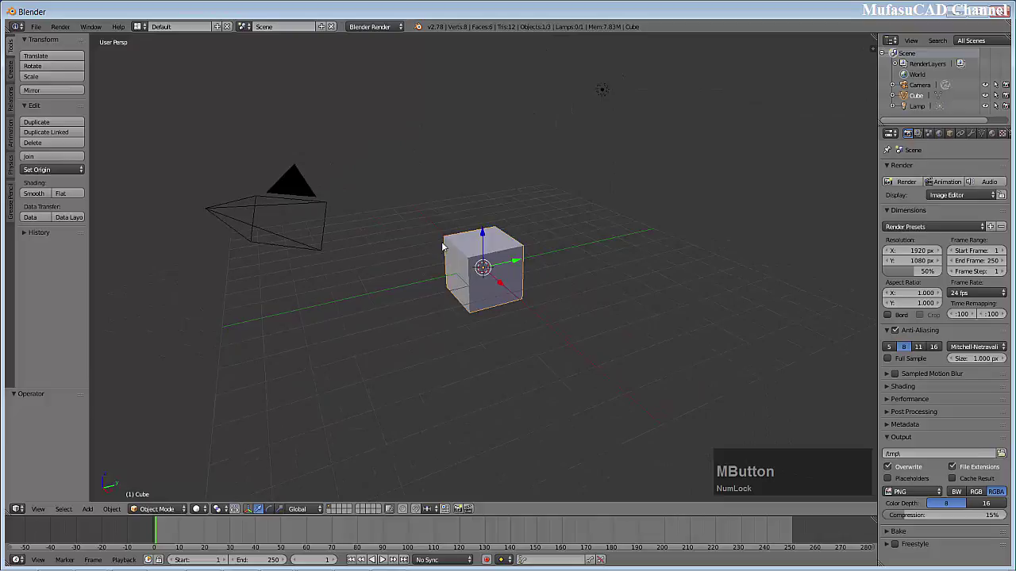
click(19, 77)
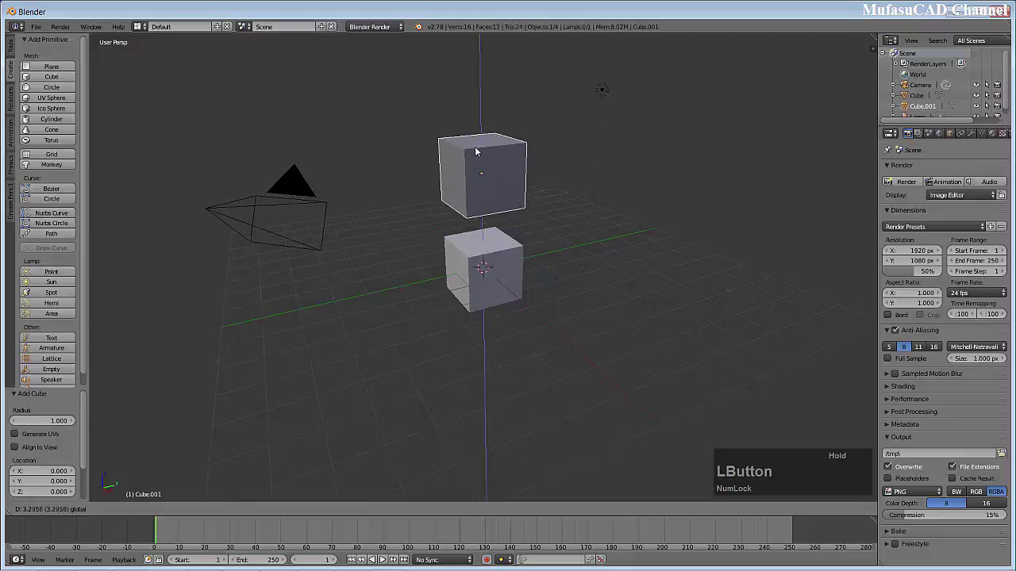
middle_click(508, 253)
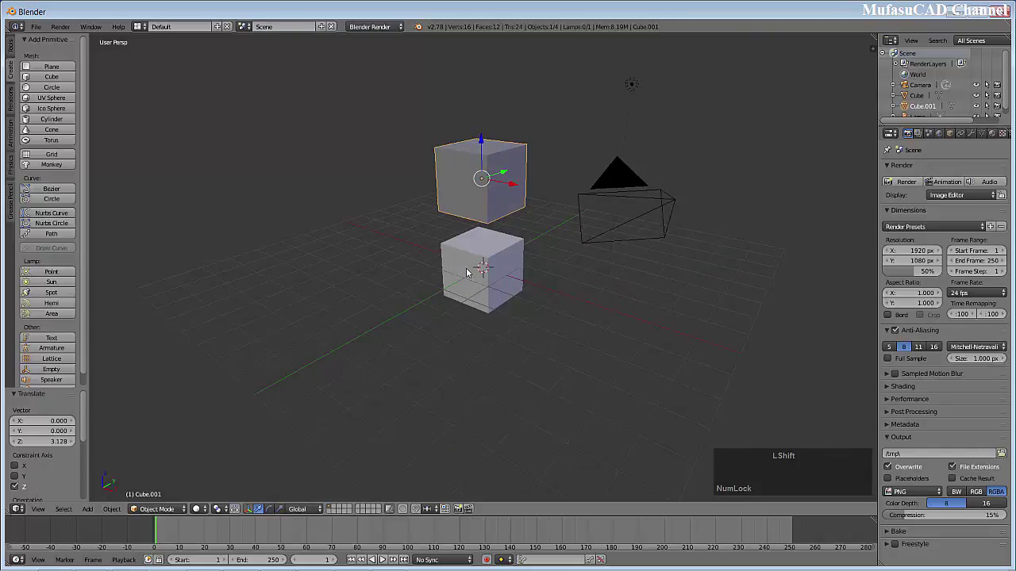
- Select the lower cube as well and join both cubes into a single object with Ctrl+J
right_click(468, 276)
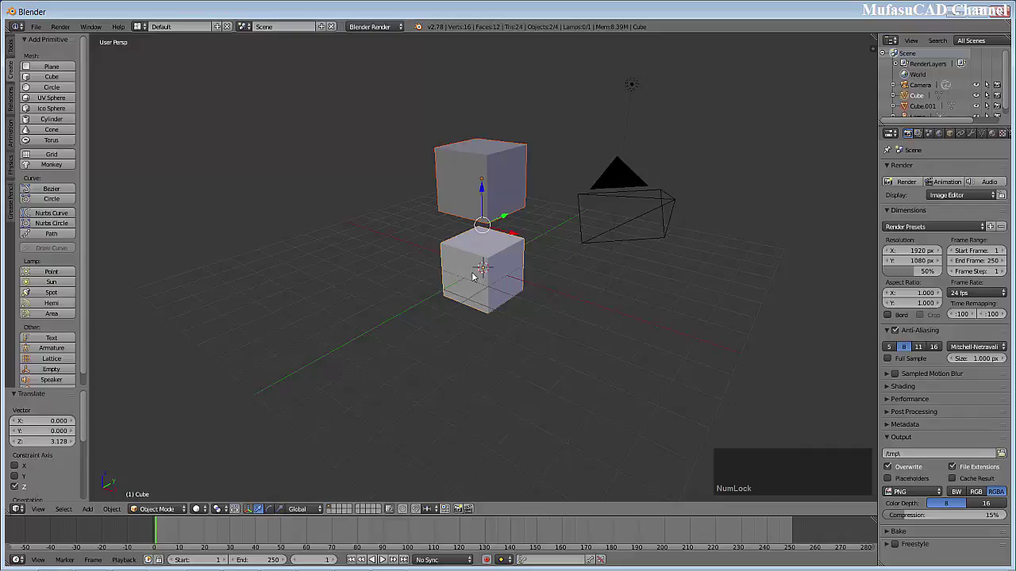
key(ctrl+Num_Lock)
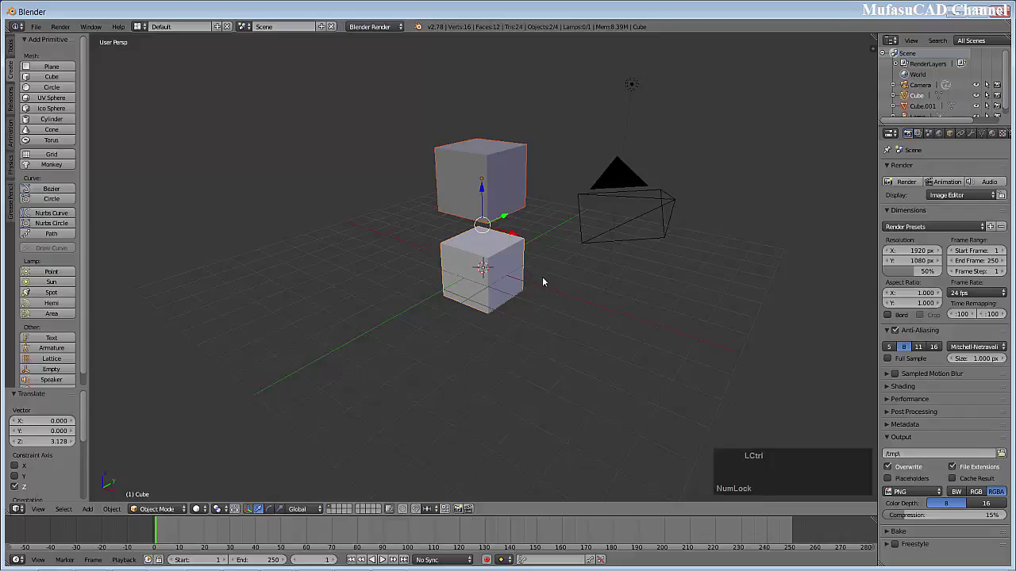
key(ctrl+j)
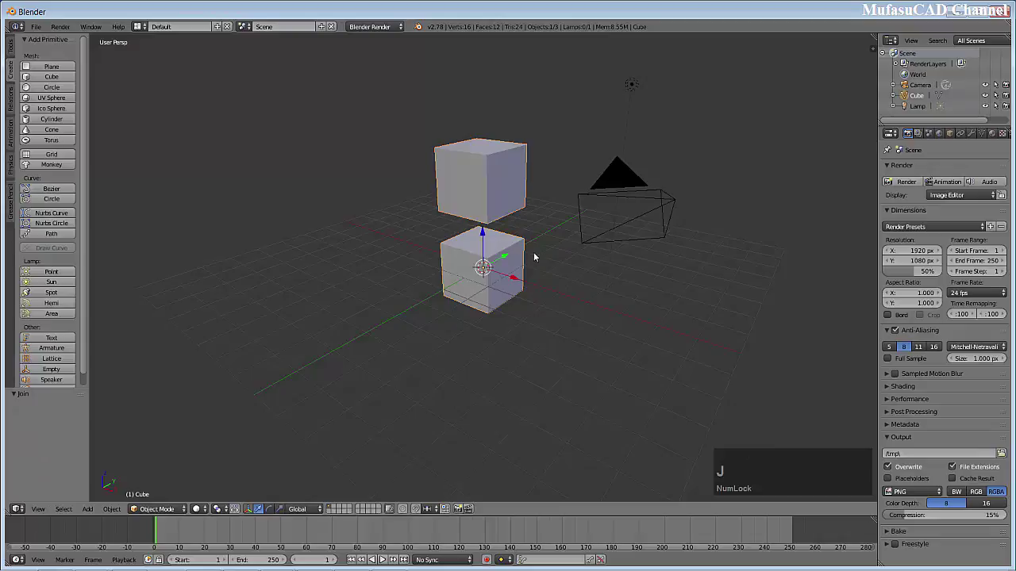
middle_click(539, 249)
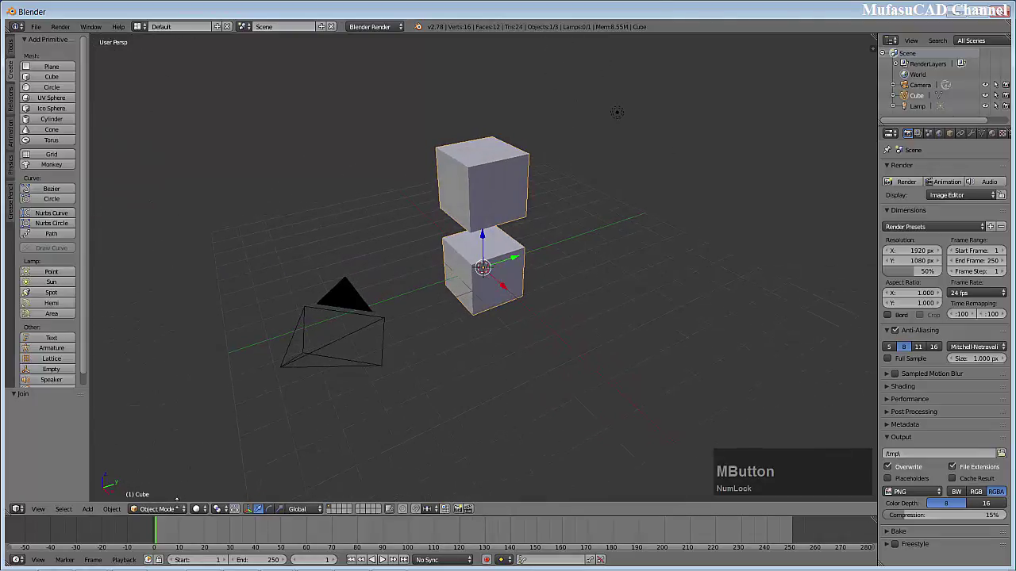
- Enter Edit Mode and delete the facing inner faces between the stacked cubes, leaving the lower cube open on top
click(487, 234)
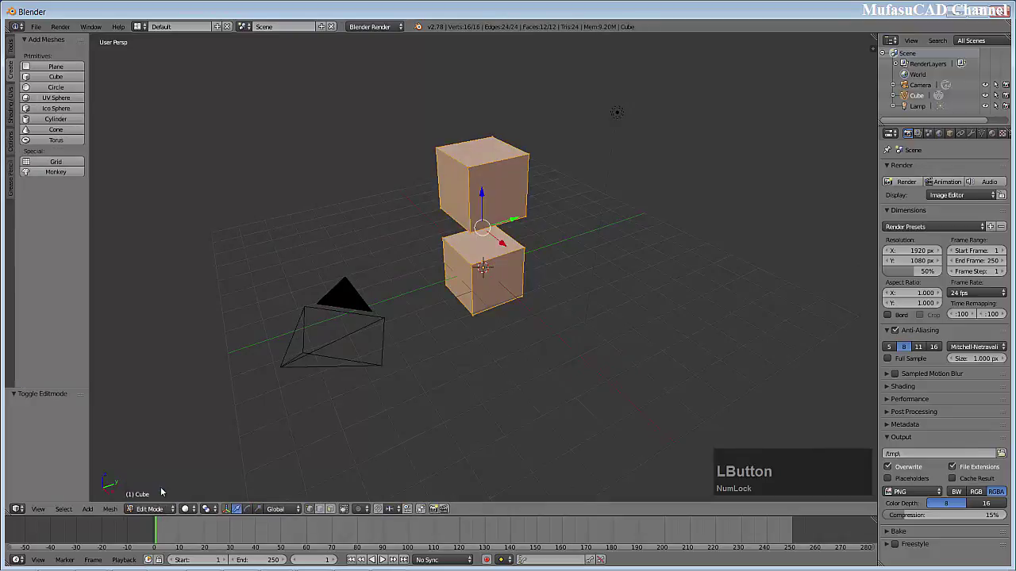
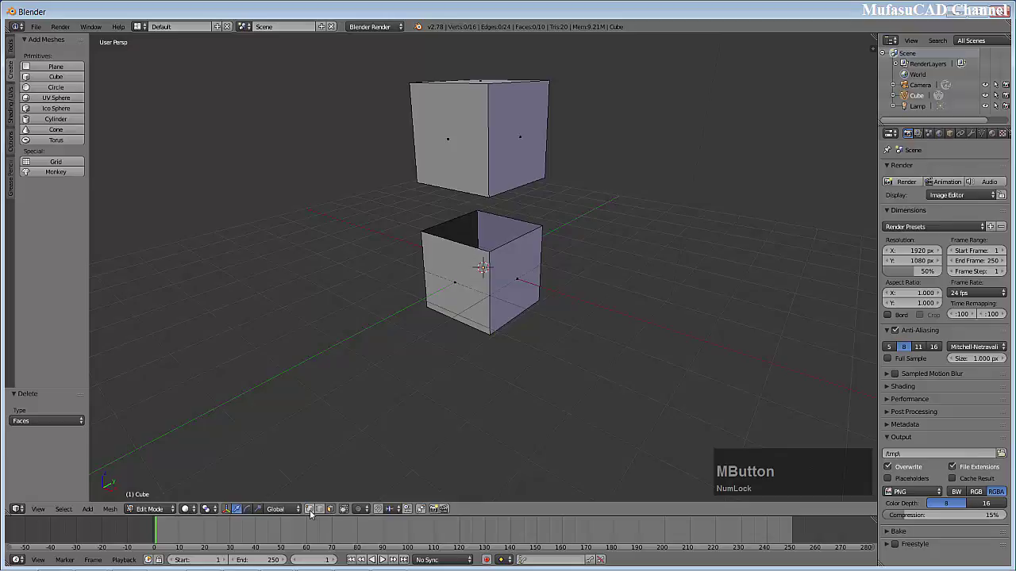
click(311, 517)
scroll(down, 3)
scroll(up, 3)
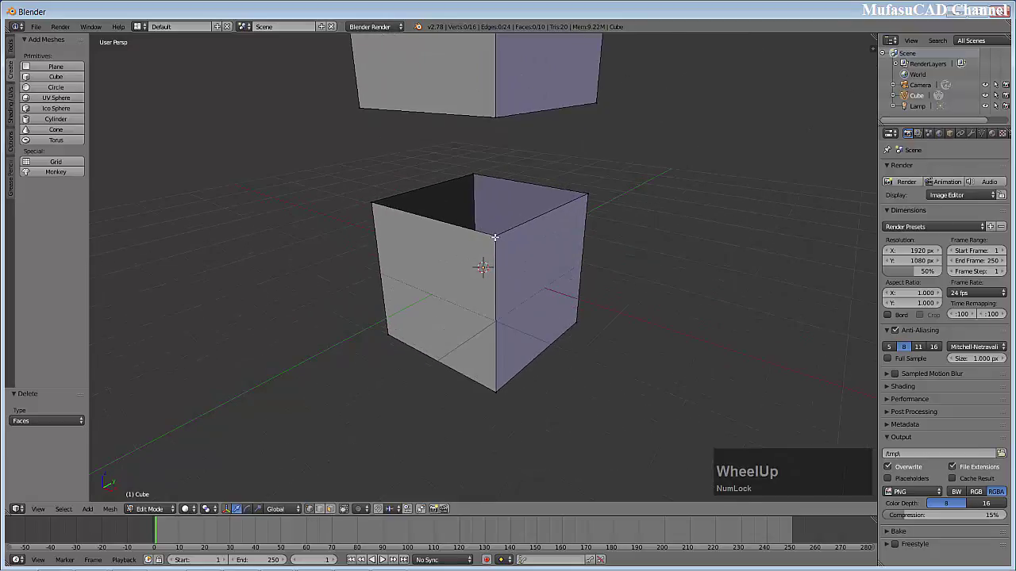
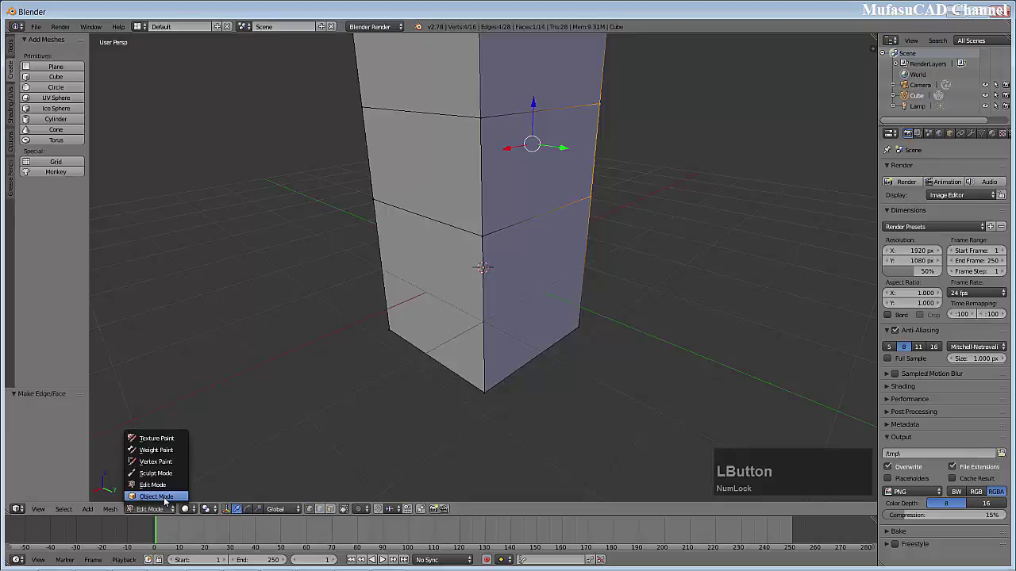
- Orbit and zoom around the completed tall box in Object Mode to inspect it from several sides
scroll(down, 3)
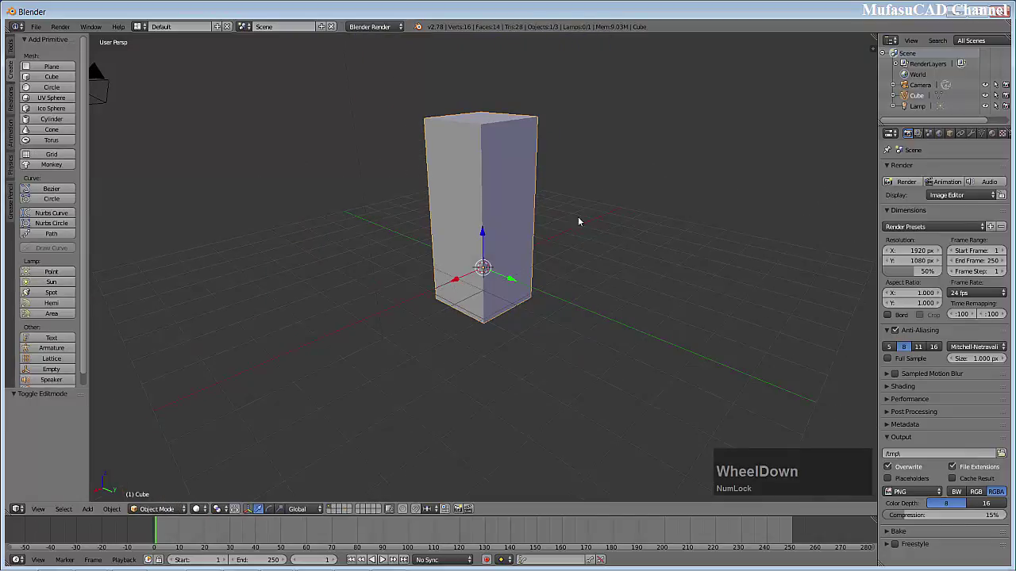
middle_click(573, 207)
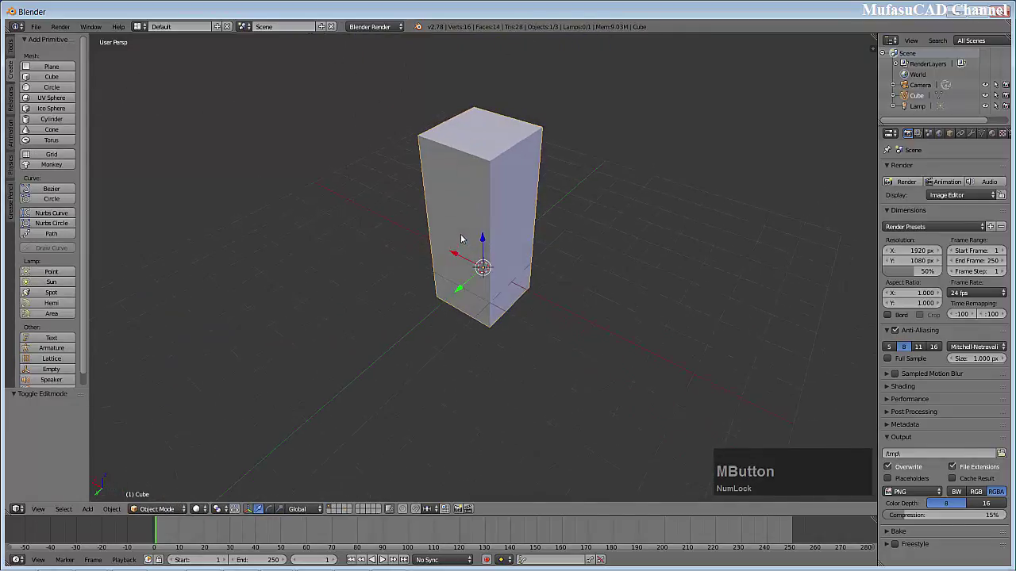
scroll(down, 3)
scroll(up, 3)
middle_click(532, 190)
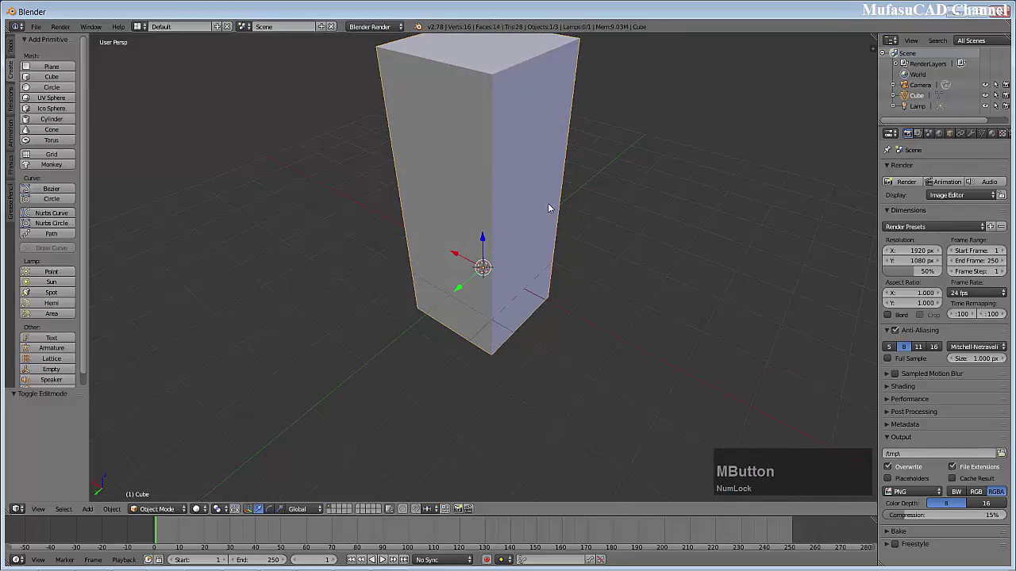